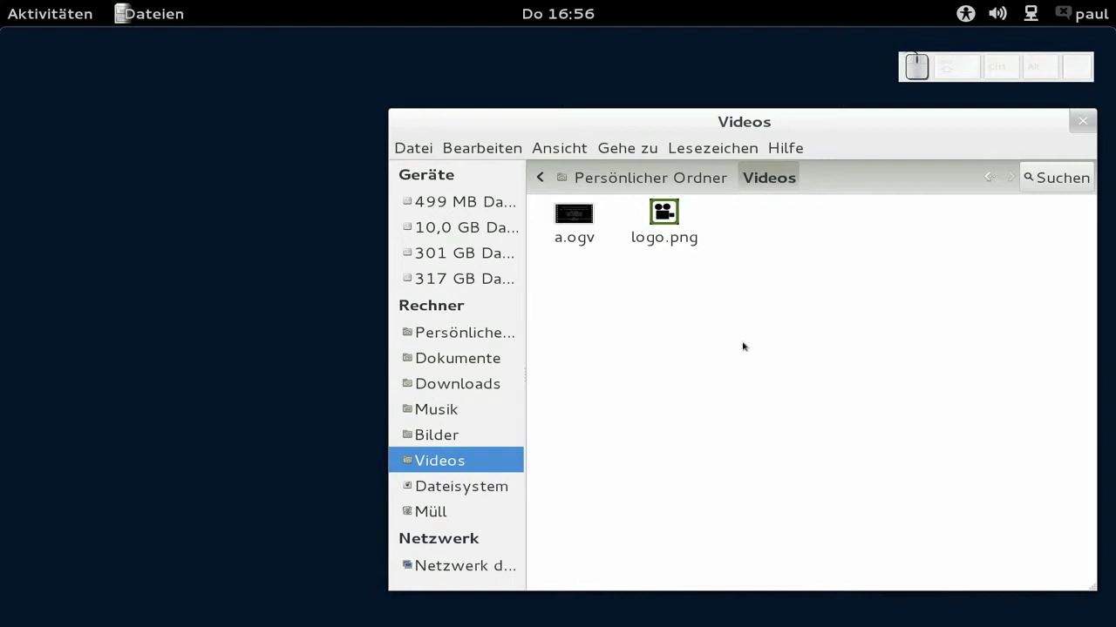
Check a.ogv's properties: 1280x720 Theora video, Vorbis stereo, 4 seconds
left_click(719, 367)
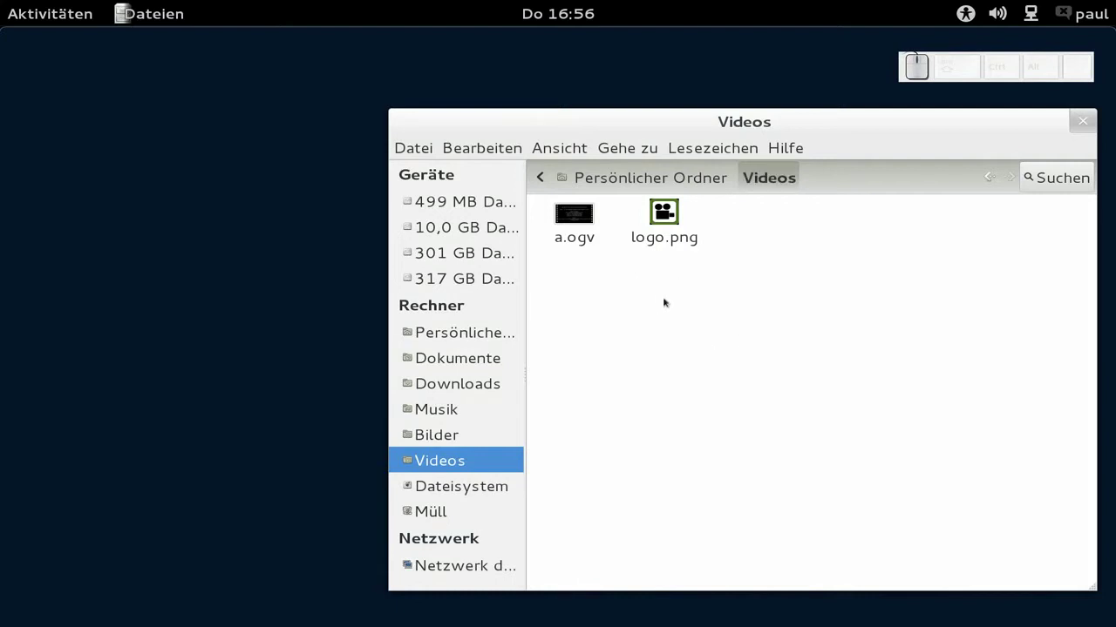
left_click(585, 242)
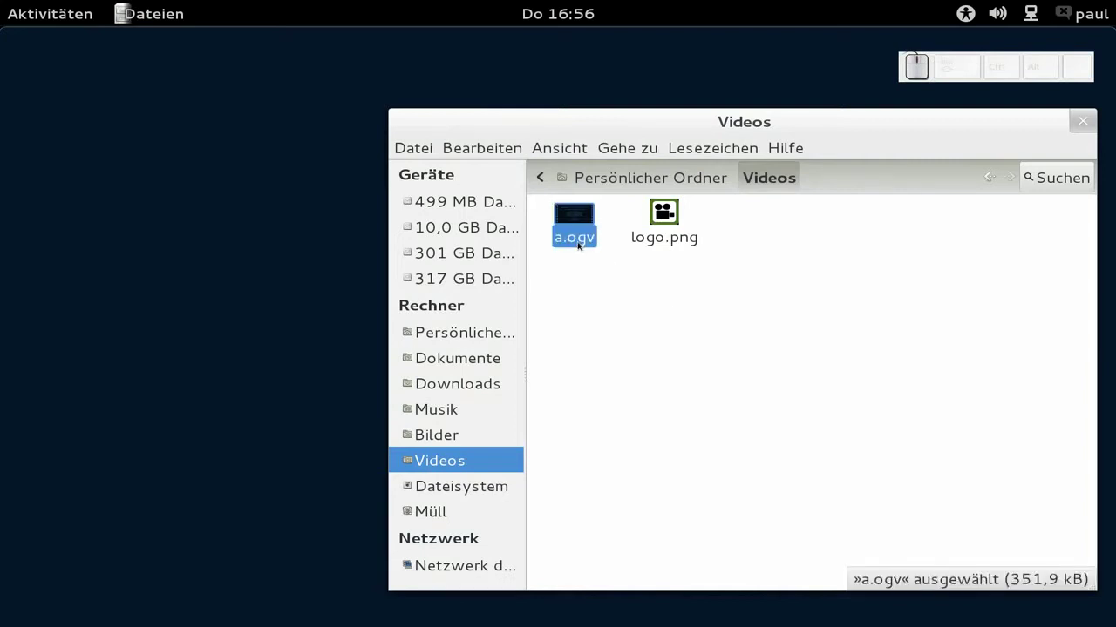
left_click(587, 240)
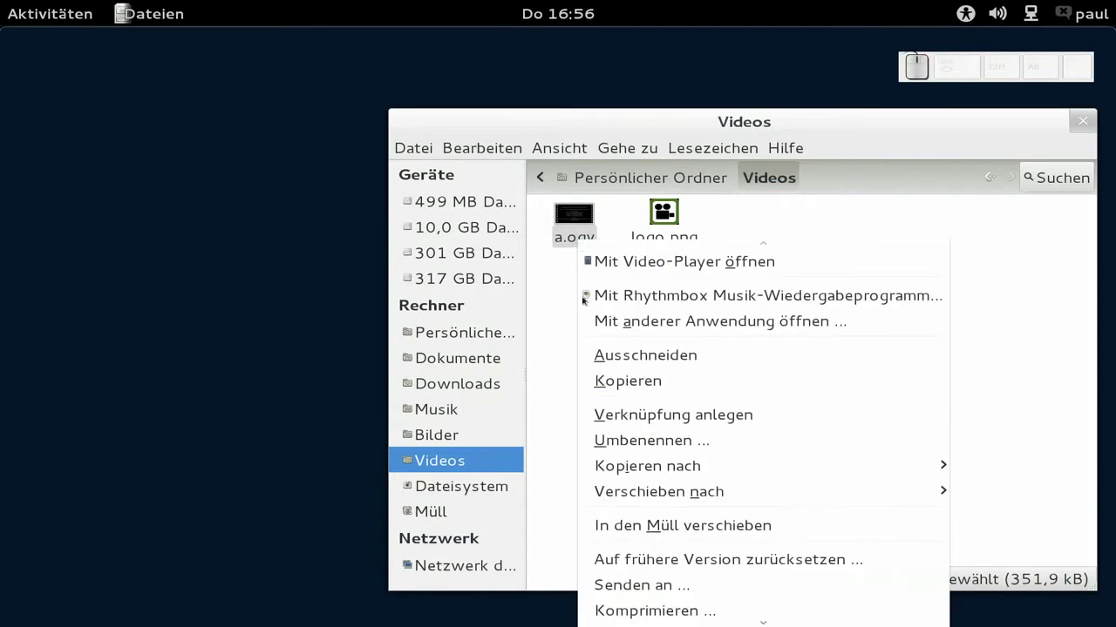
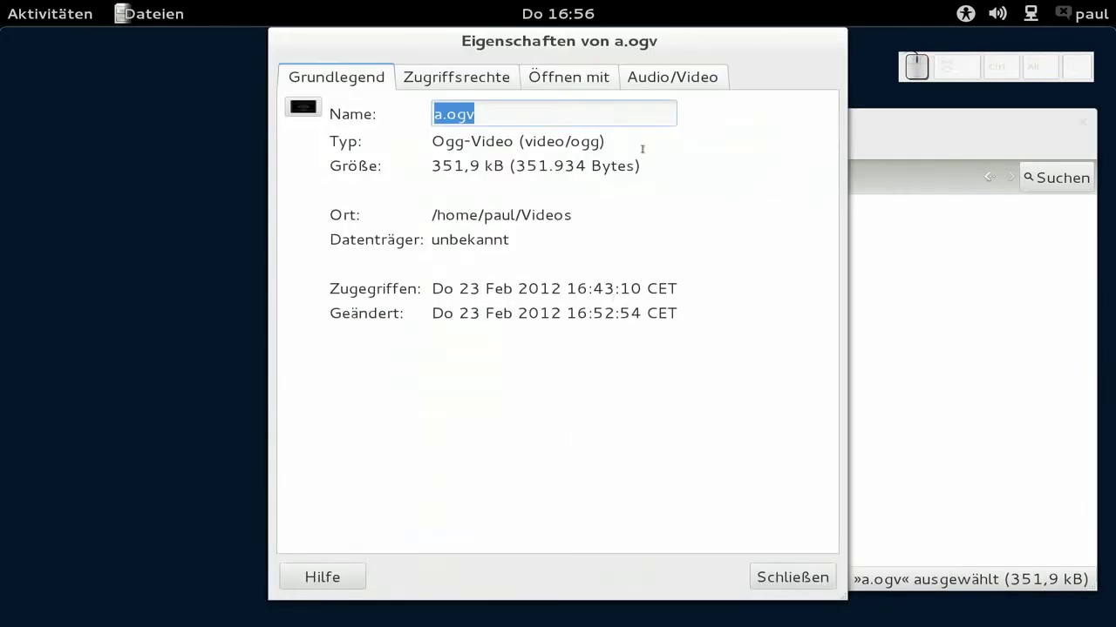
left_click(689, 77)
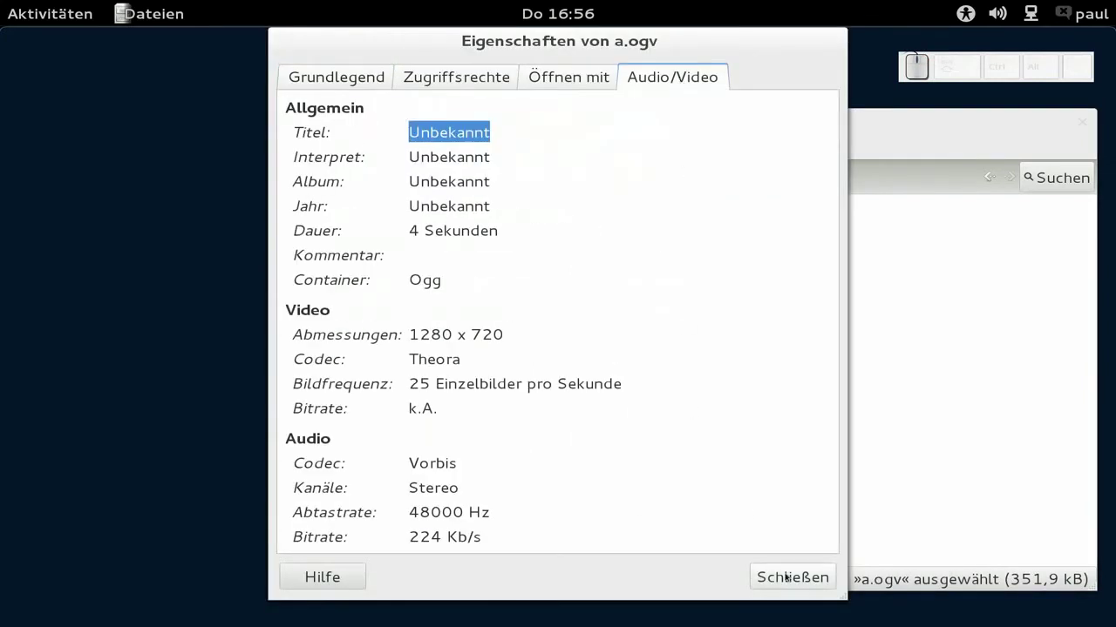
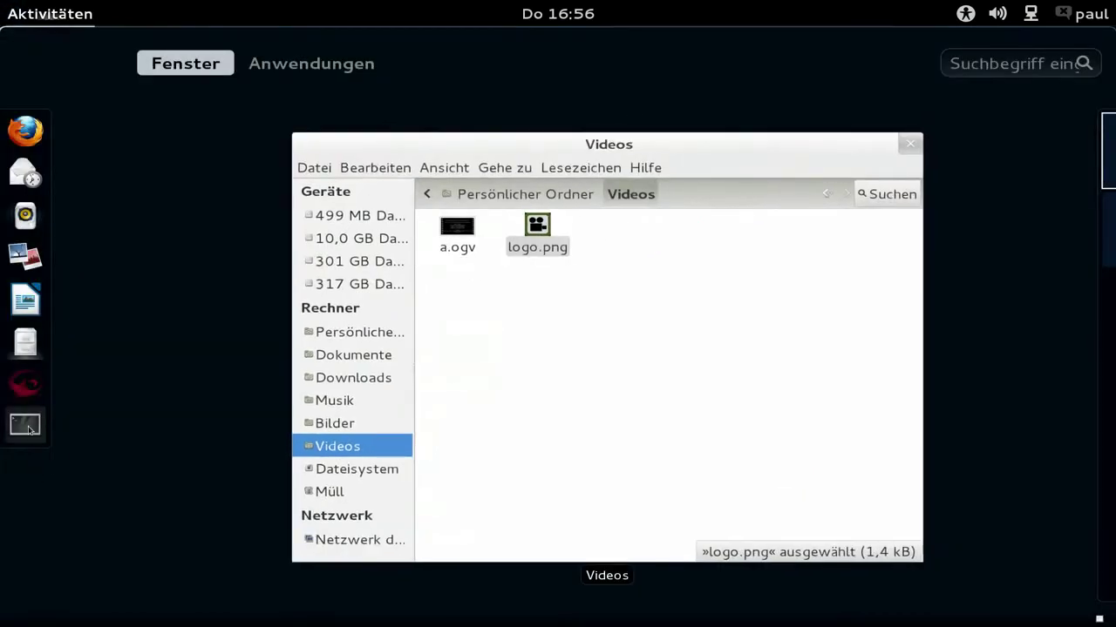
Change the shell's working directory to ~/Videos
key("c")
key("d")
key("space")
key("shift+v")
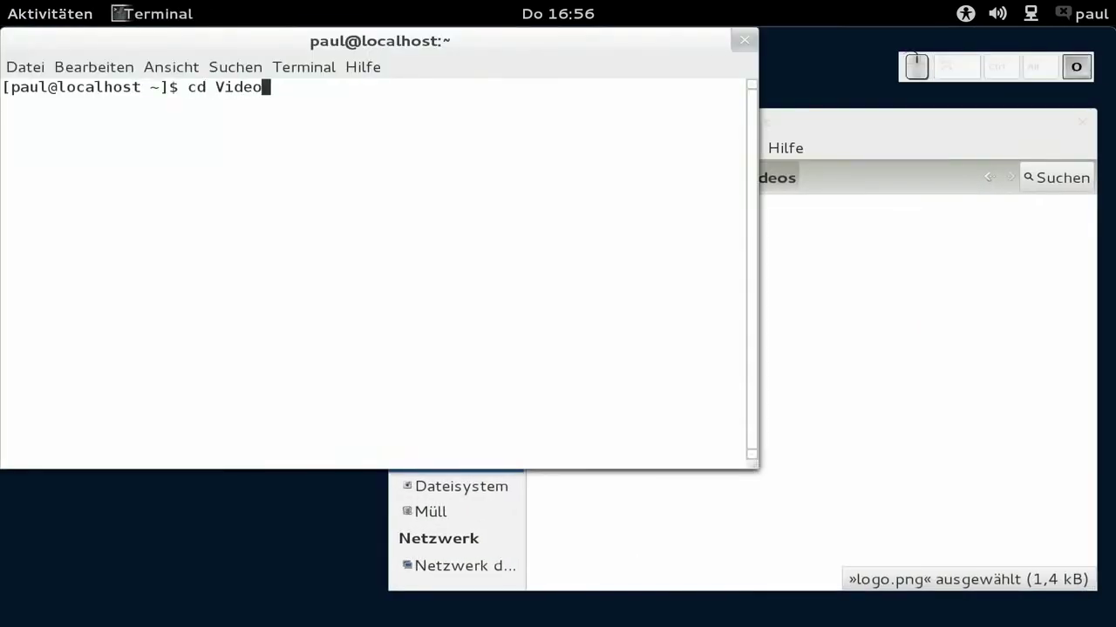
key("s")
key("Return")
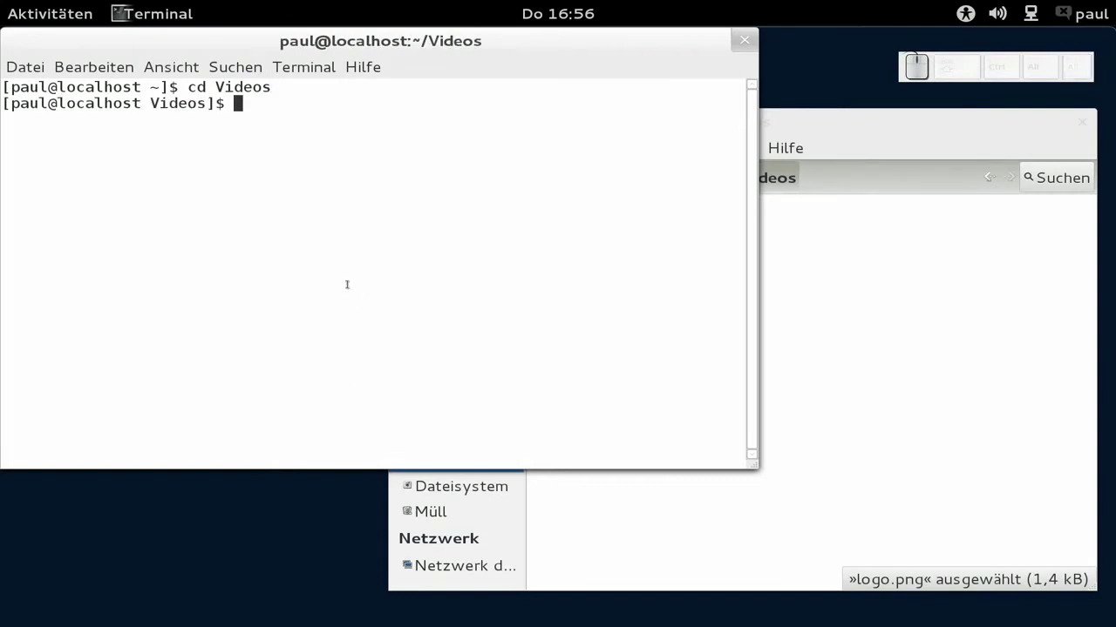
Enter the ffmpeg command overlaying logo.png at 10:10 on a.ogv into b.webm, not yet run
left_click_drag(276, 39, 310, 78)
key("Up")
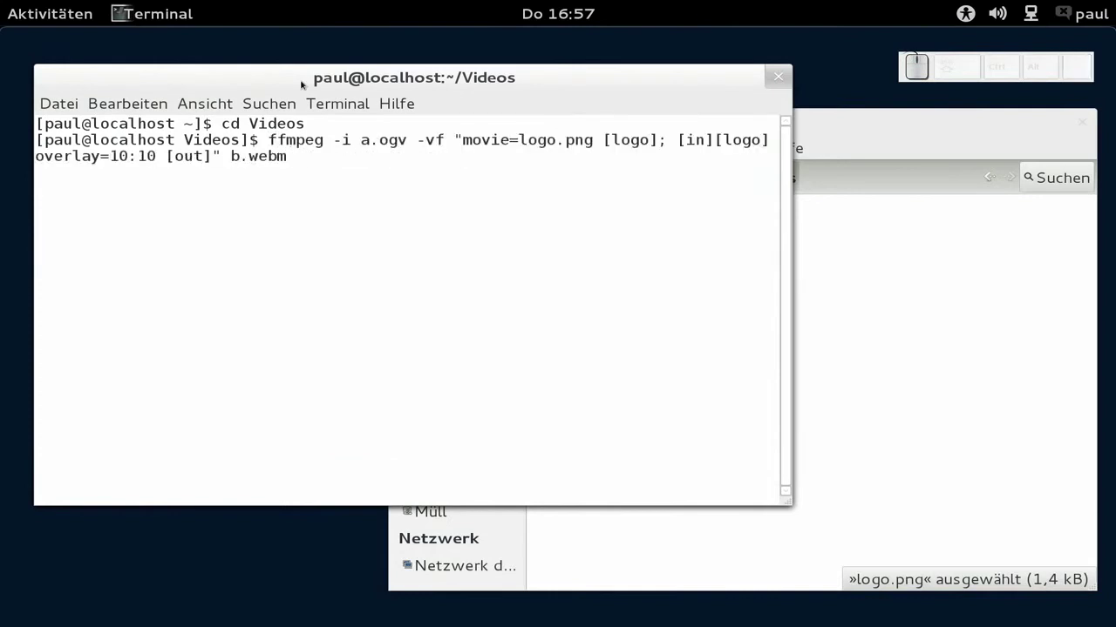
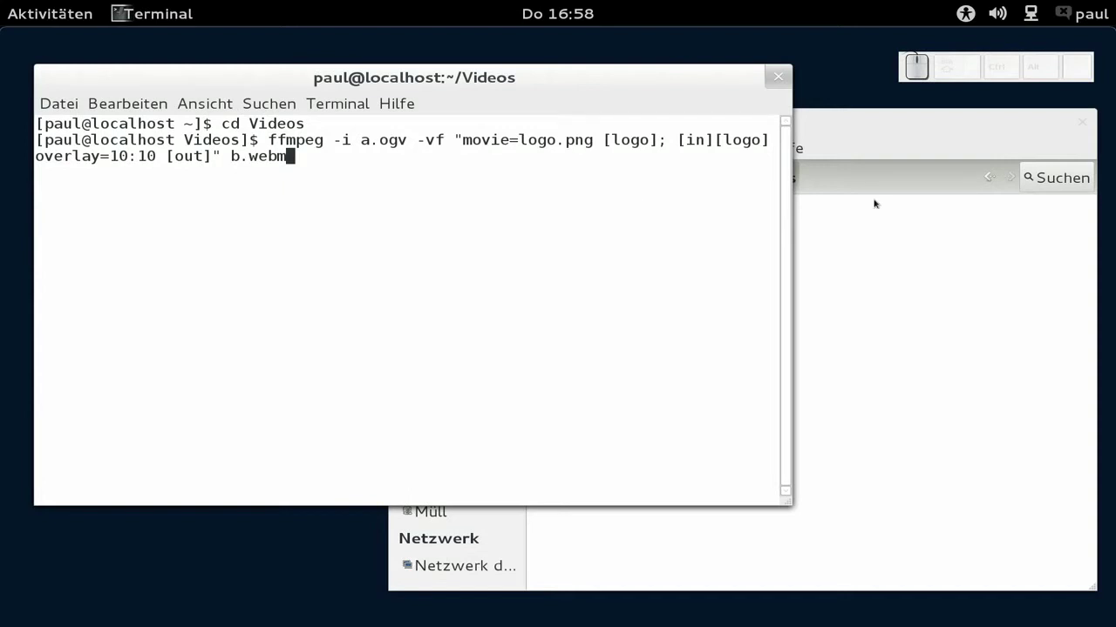
Run the ffmpeg command encoding a.ogv with the top-left logo into b.webm
key("Return")
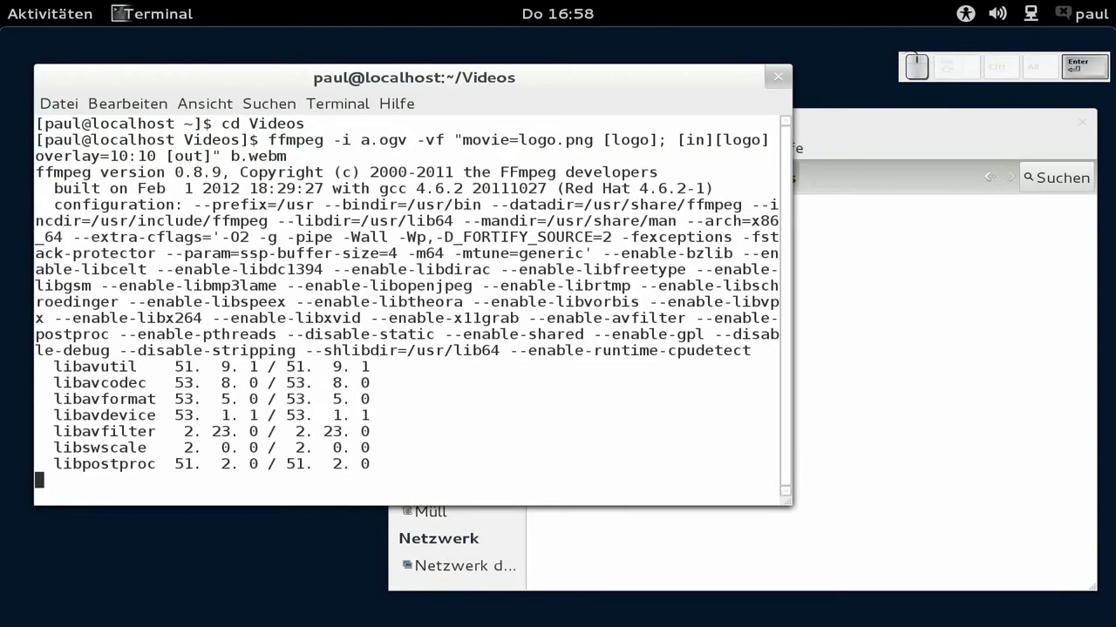
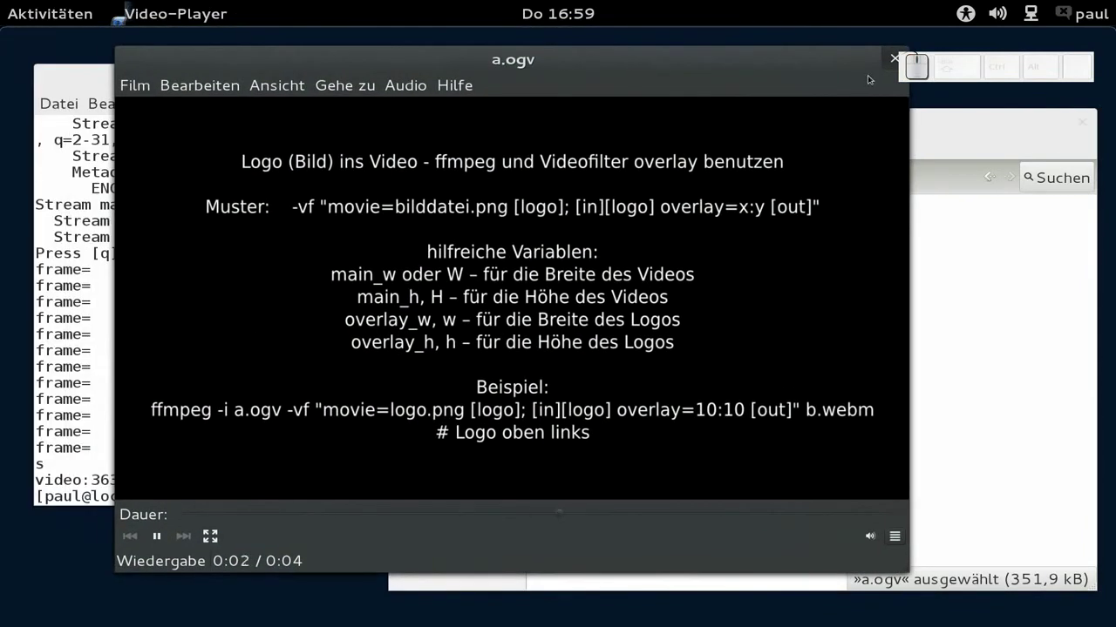
Bring the Videos folder forward to confirm b.webm now sits beside a.ogv and logo.png
left_click(888, 62)
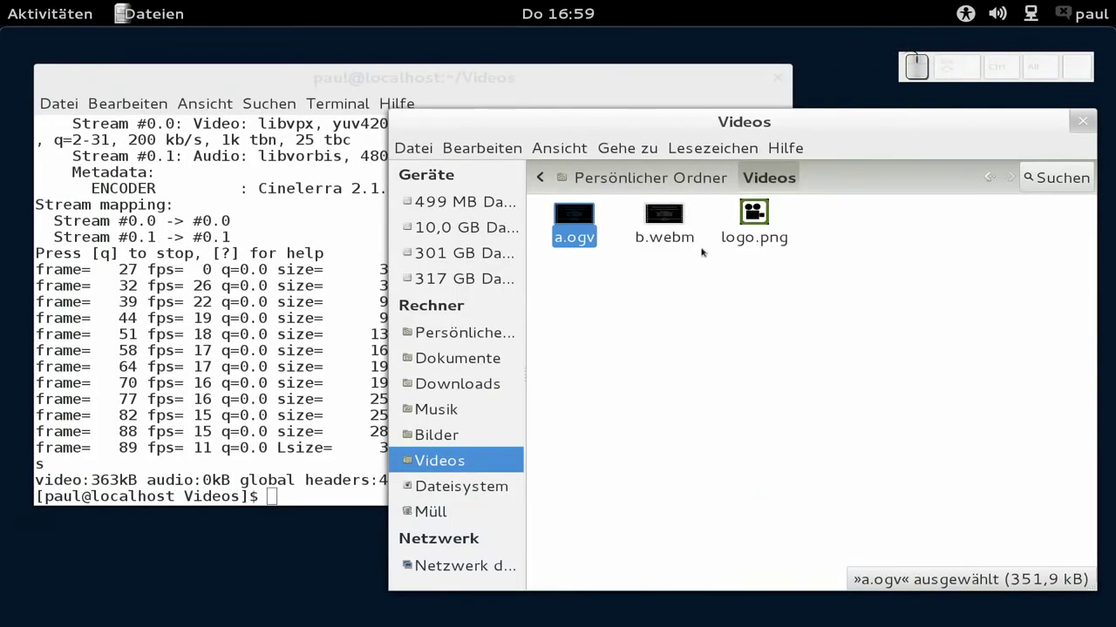
left_click(679, 396)
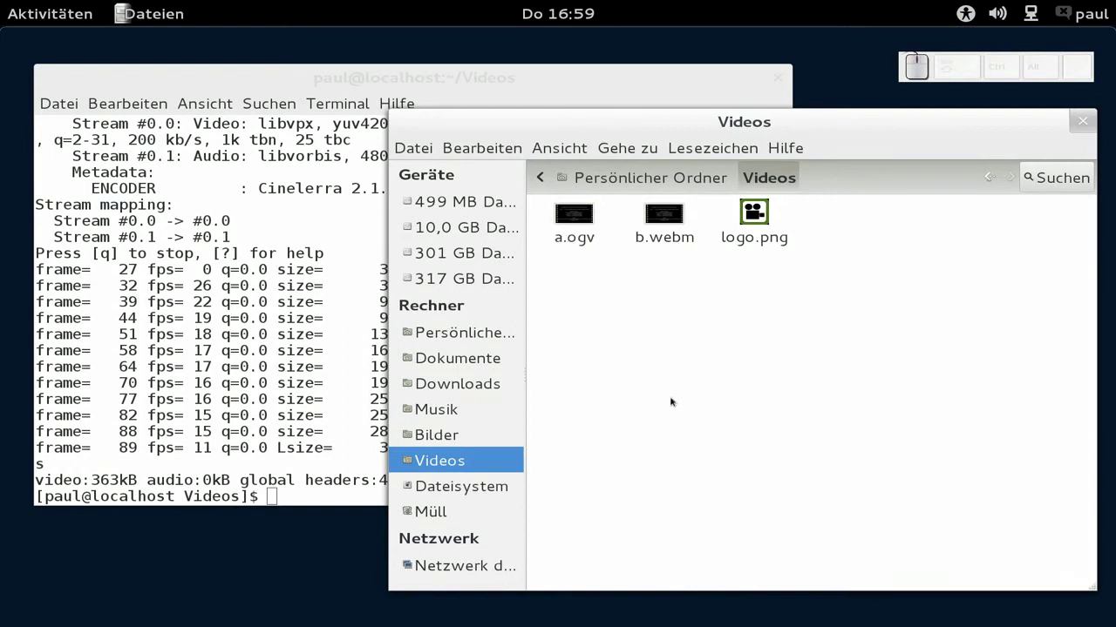
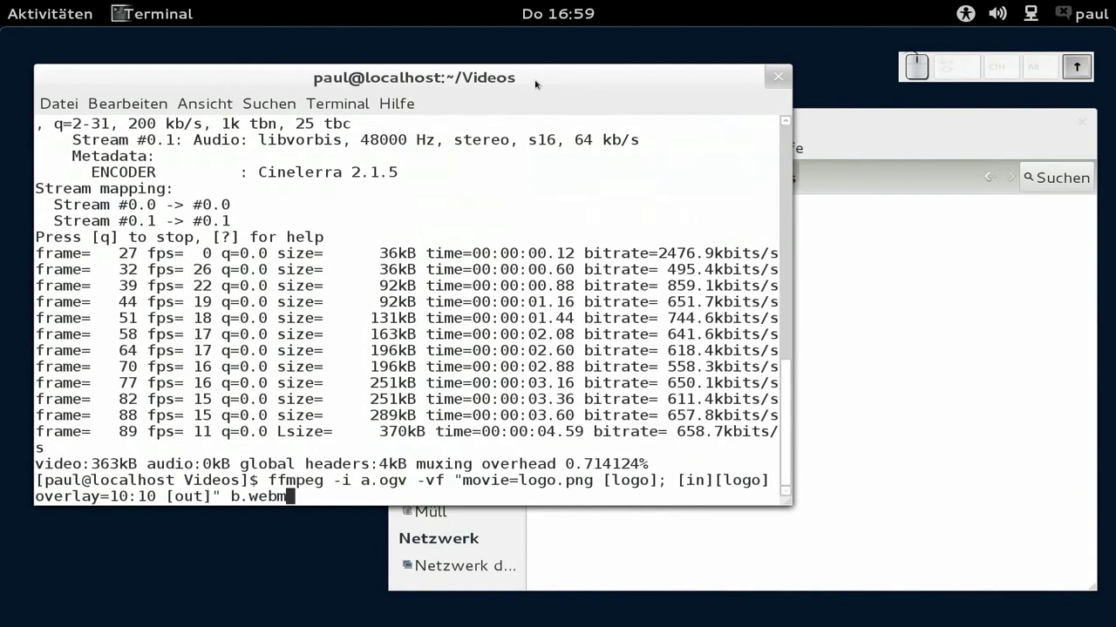
Recall the command and change the overlay to main_w-overlay_w-10:10 with output b2.webm
key("Up")
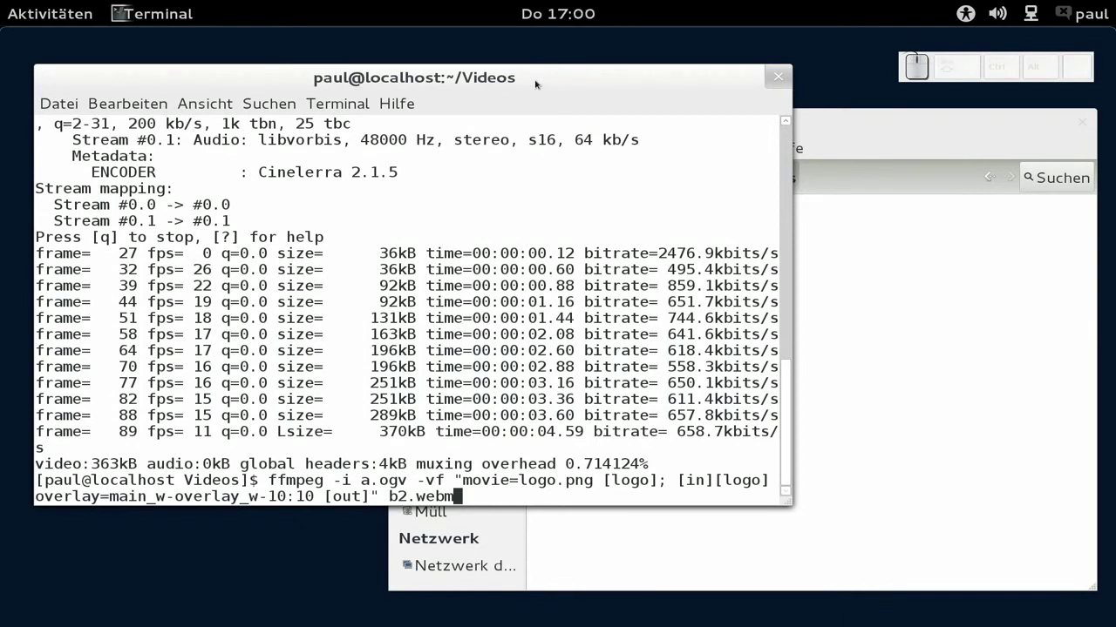
key("BackSpace")
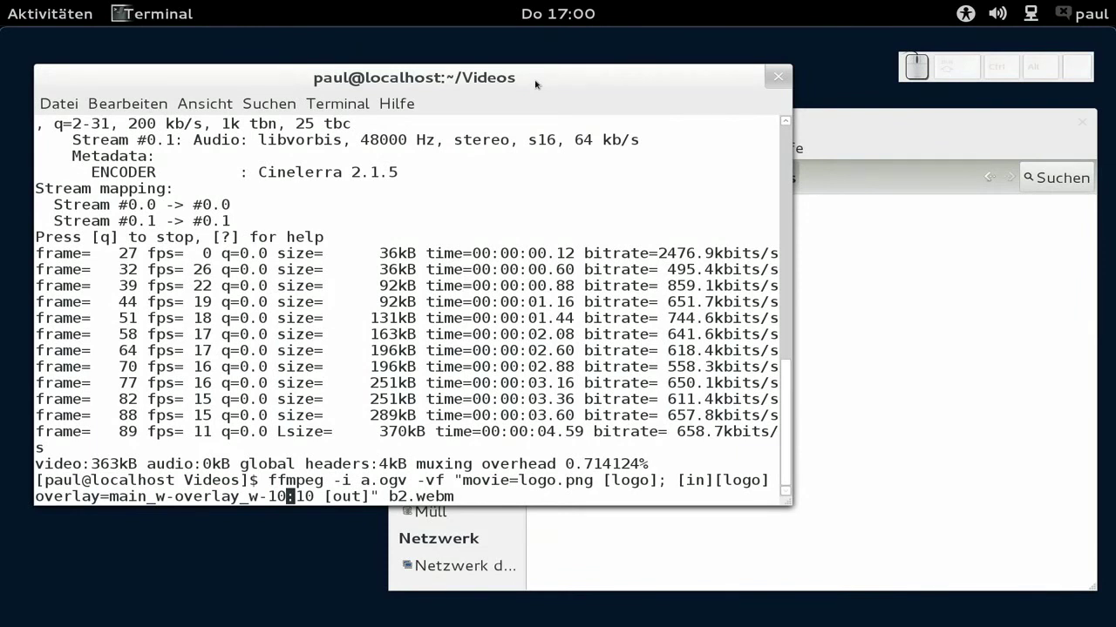
key("Right")
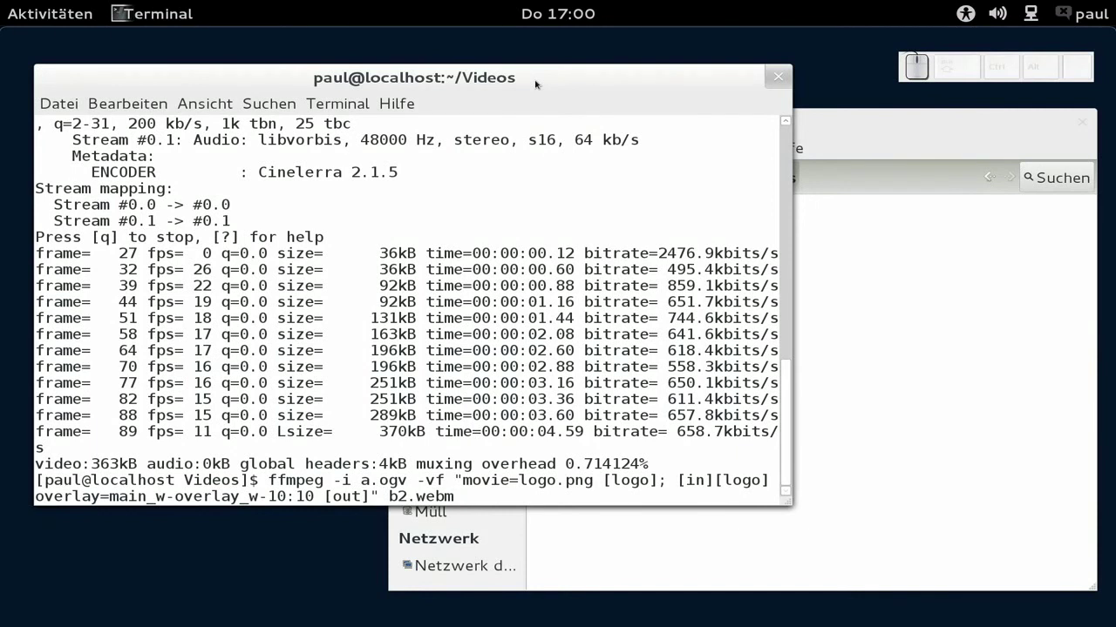
Run the ffmpeg command encoding the top-right logo overlay into b2.webm
key("Return")
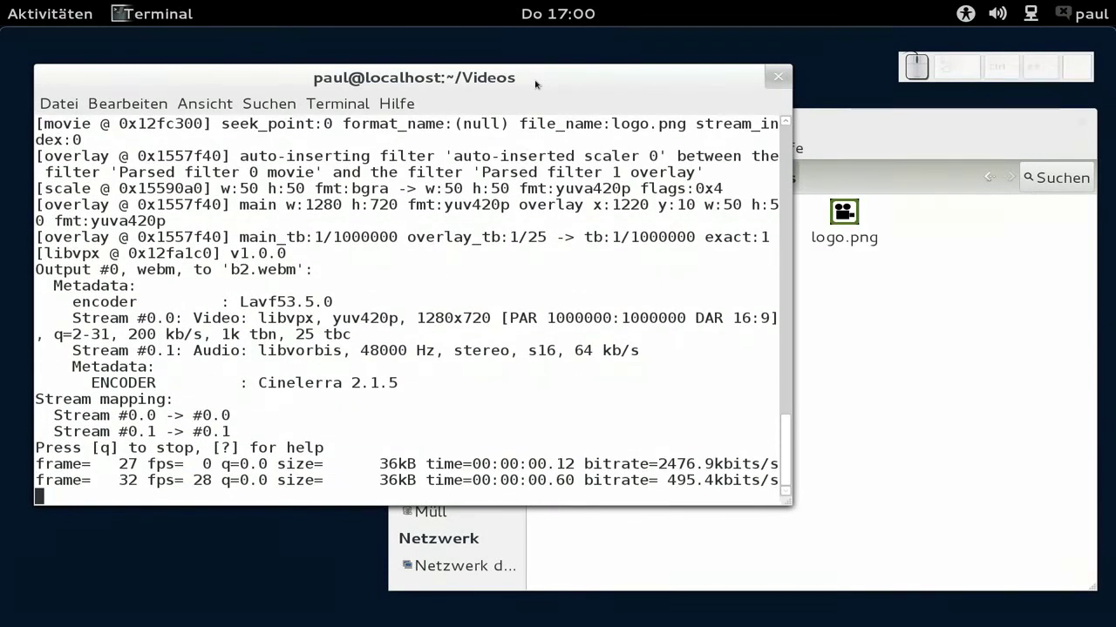
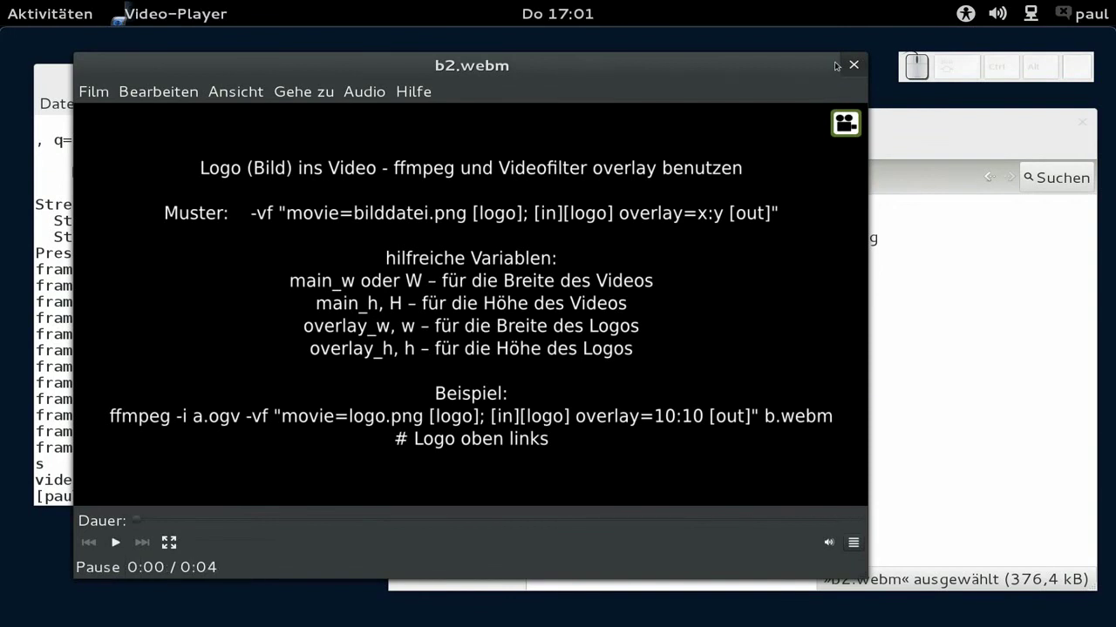
Close the b2.webm player, leaving Videos showing a.ogv, b.webm, b2.webm and logo.png
left_click(861, 67)
left_click(834, 396)
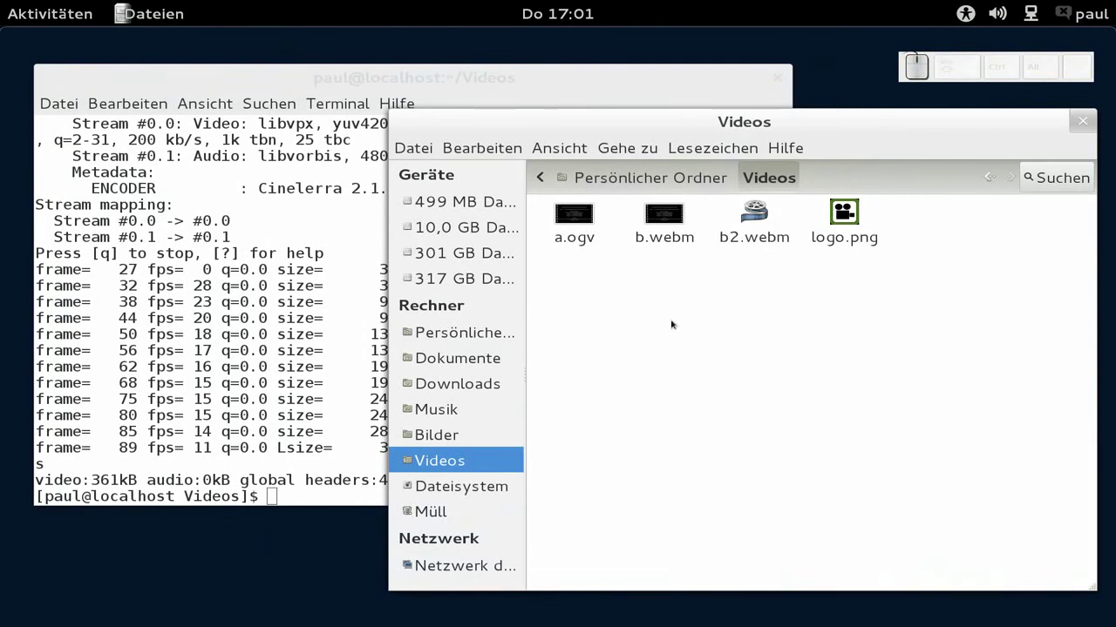